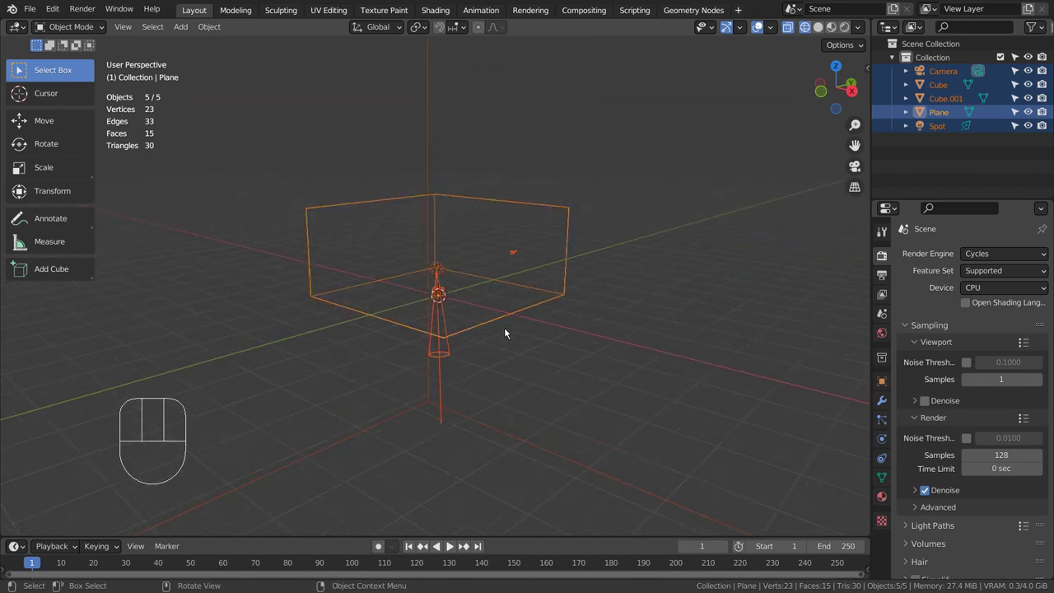
Orbit around the room and select the spot light to inspect the scene layout
{"action": "left_click_drag", "start_coordinate": [642, 338], "coordinate": [627, 347]}
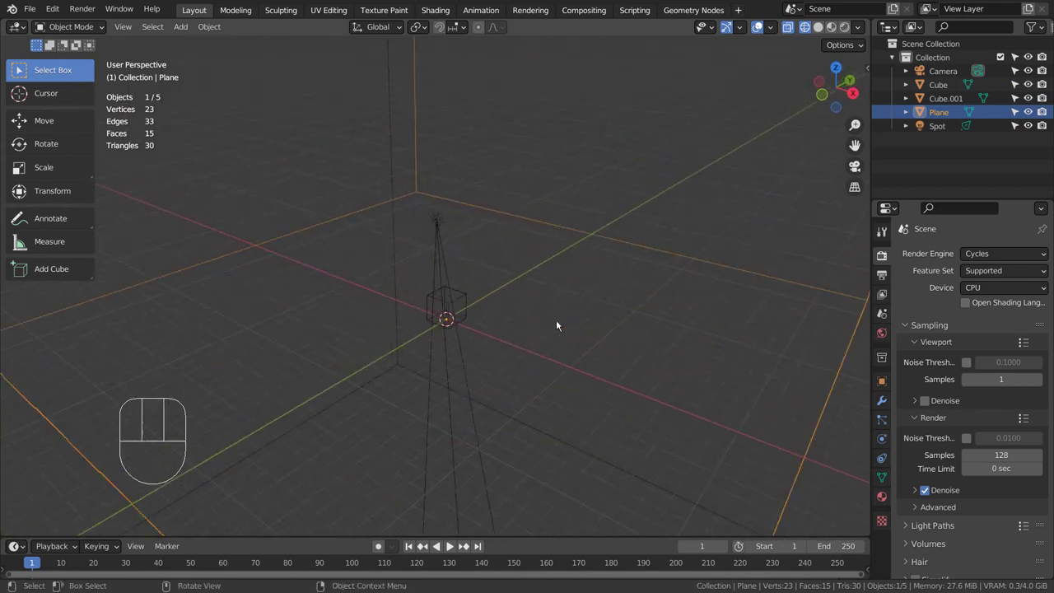
{"action": "left_click", "coordinate": [476, 298]}
{"action": "left_click_drag", "start_coordinate": [663, 415], "coordinate": [449, 378]}
{"action": "left_click_drag", "start_coordinate": [438, 392], "coordinate": [642, 408]}
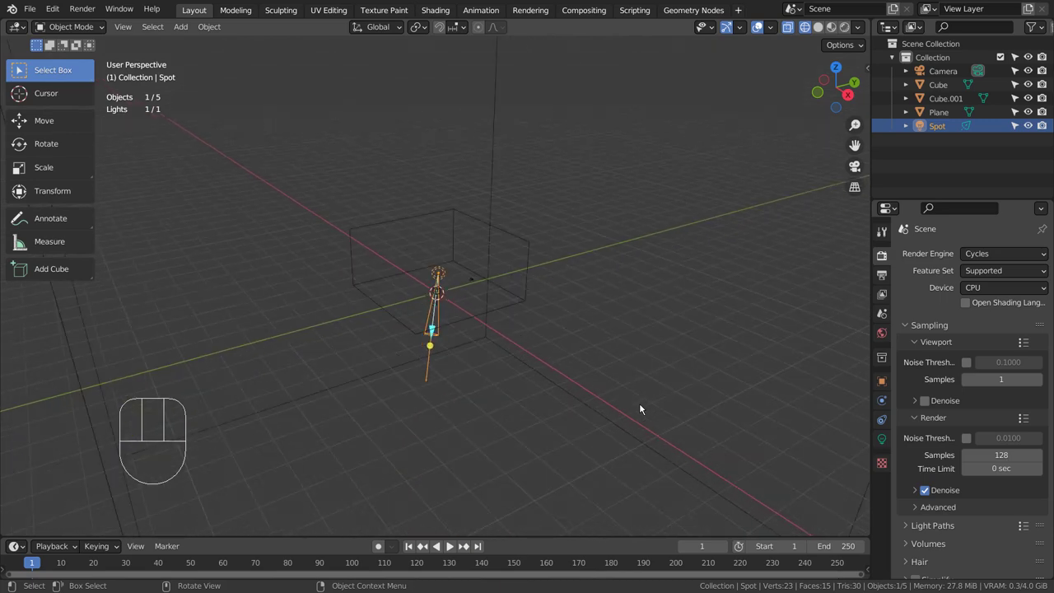
{"action": "left_click_drag", "start_coordinate": [647, 439], "coordinate": [651, 404]}
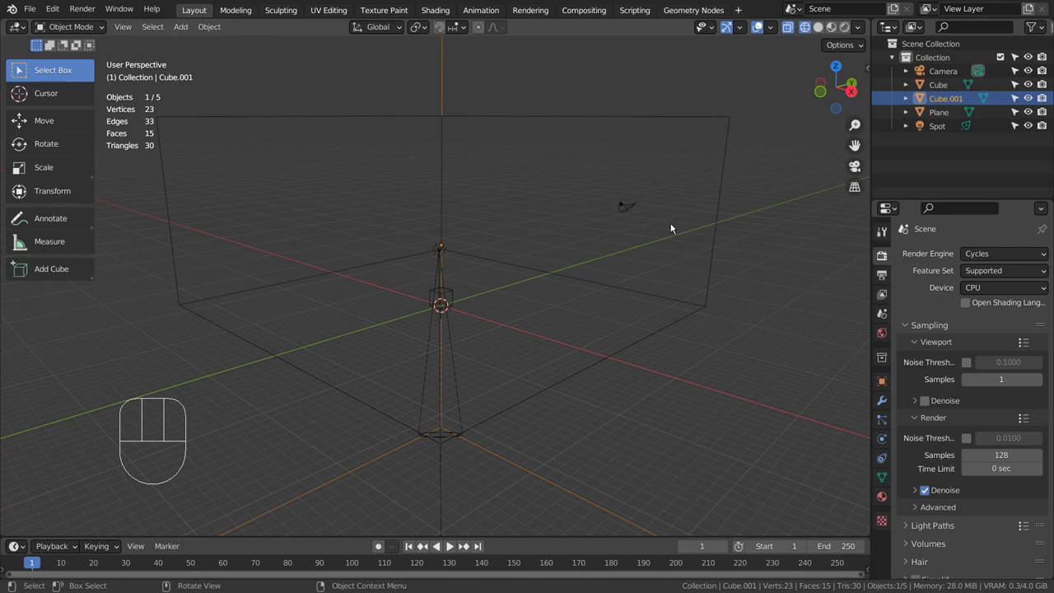
Switch to the camera view and show it as a live Cycles render with 5 viewport samples
{"action": "key", "text": "KP_0"}
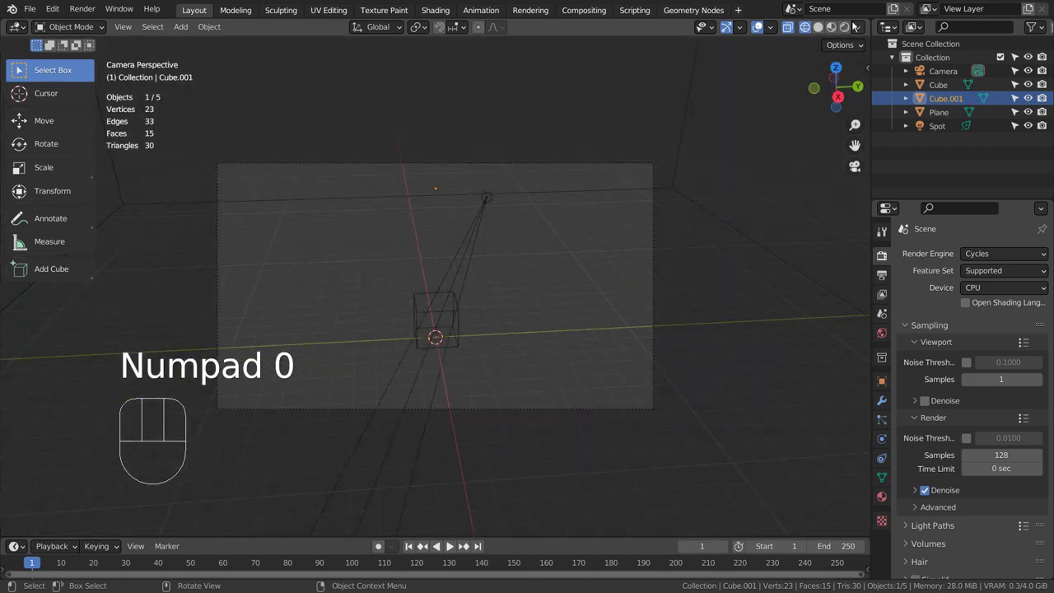
{"action": "left_click", "coordinate": [825, 37]}
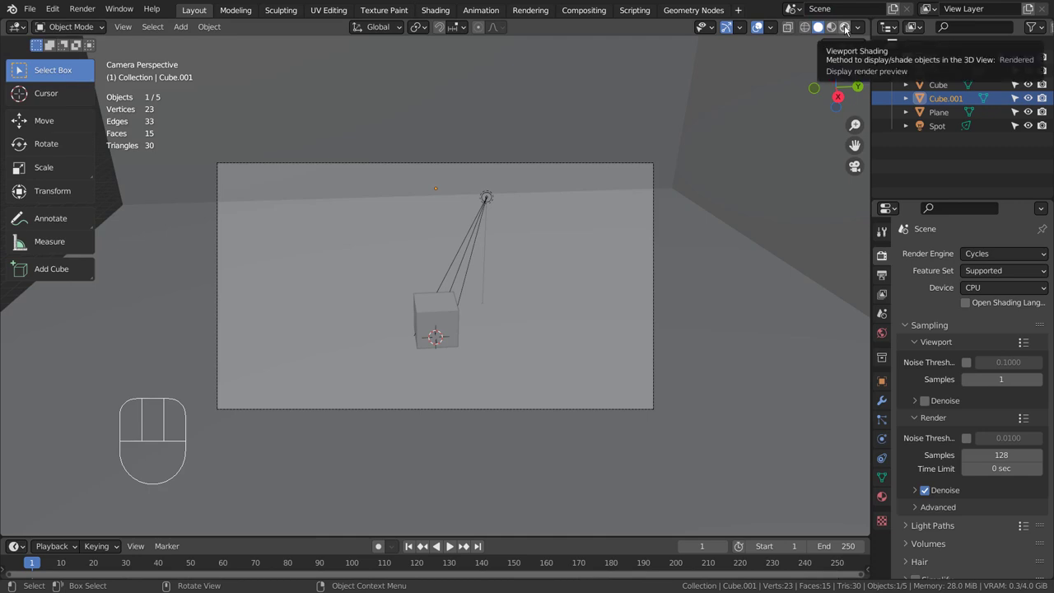
{"action": "left_click", "coordinate": [849, 27]}
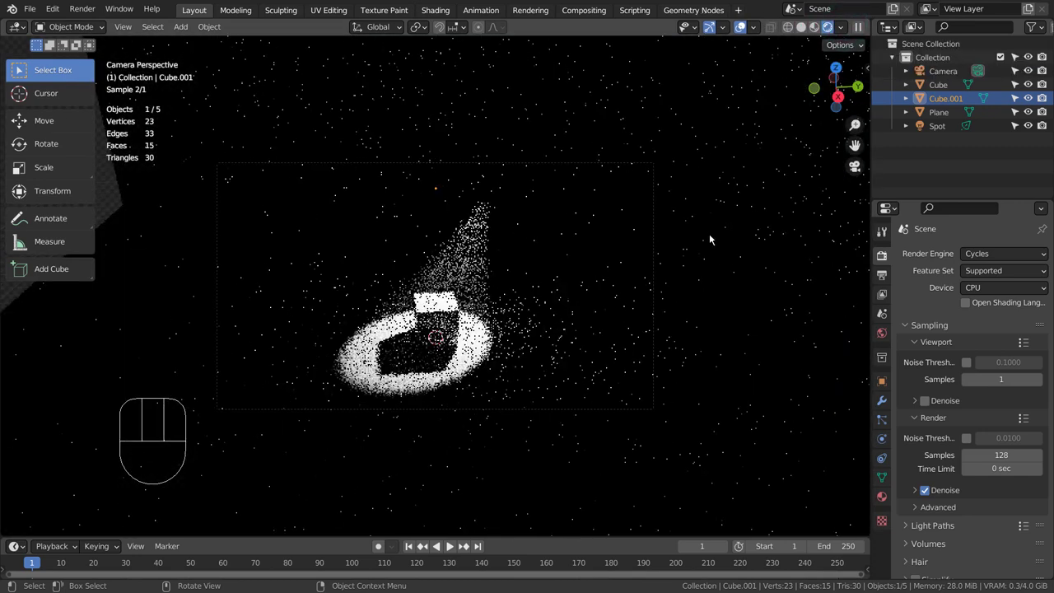
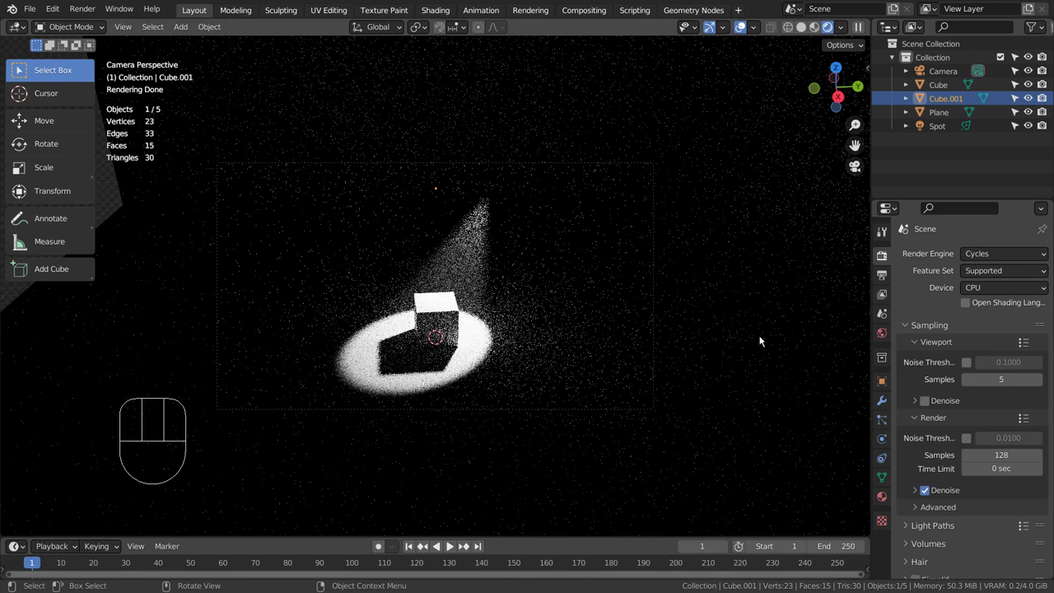
Go back to solid shading and show the Cube's white Principled BSDF material
{"action": "left_click", "coordinate": [809, 46]}
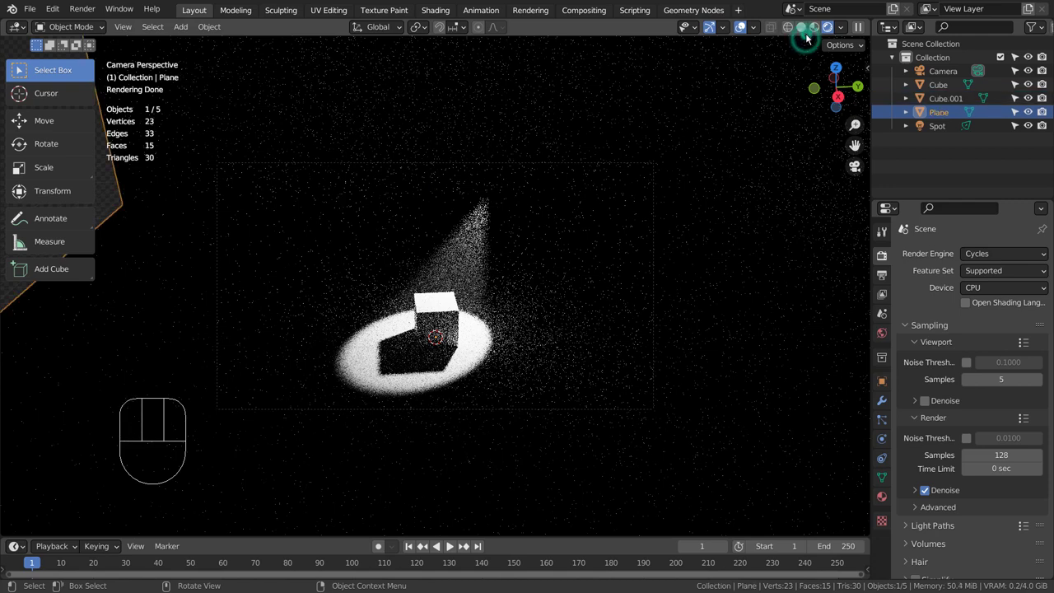
{"action": "left_click", "coordinate": [808, 32]}
{"action": "left_click_drag", "start_coordinate": [547, 360], "coordinate": [580, 333]}
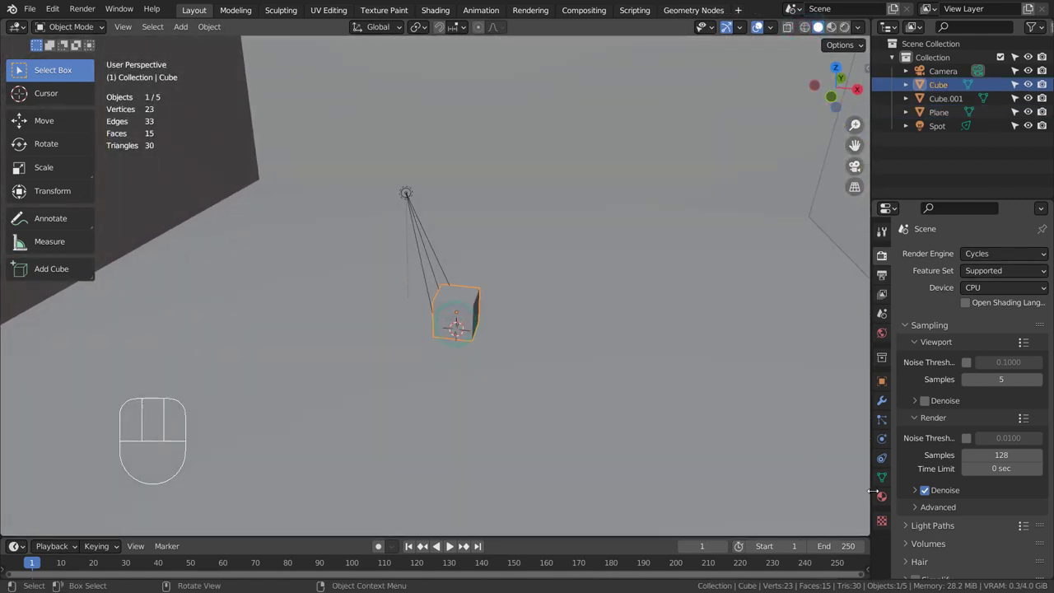
{"action": "left_click", "coordinate": [886, 502]}
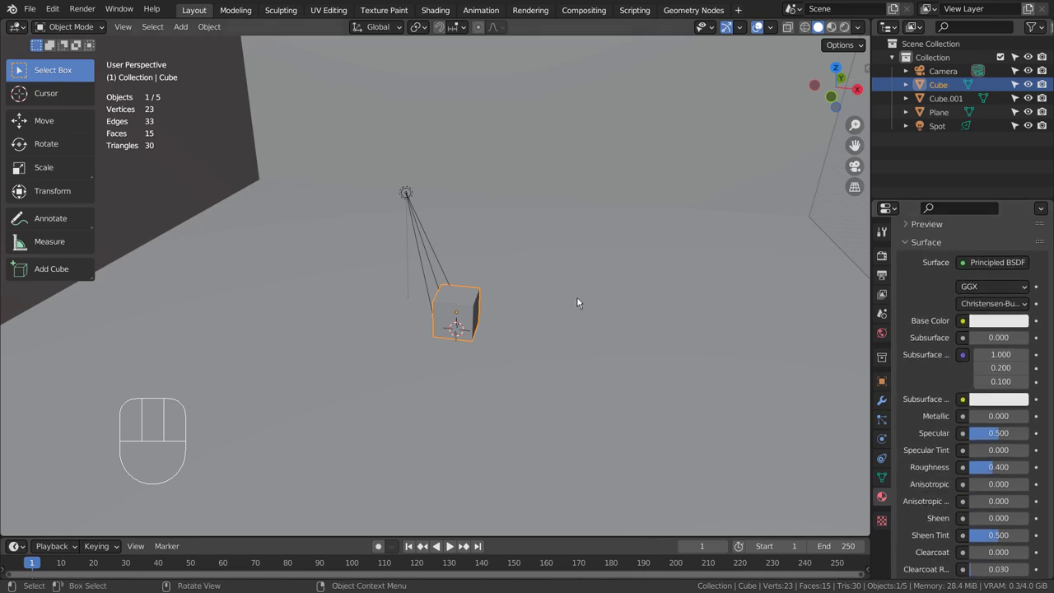
{"action": "left_click_drag", "start_coordinate": [615, 356], "coordinate": [513, 349]}
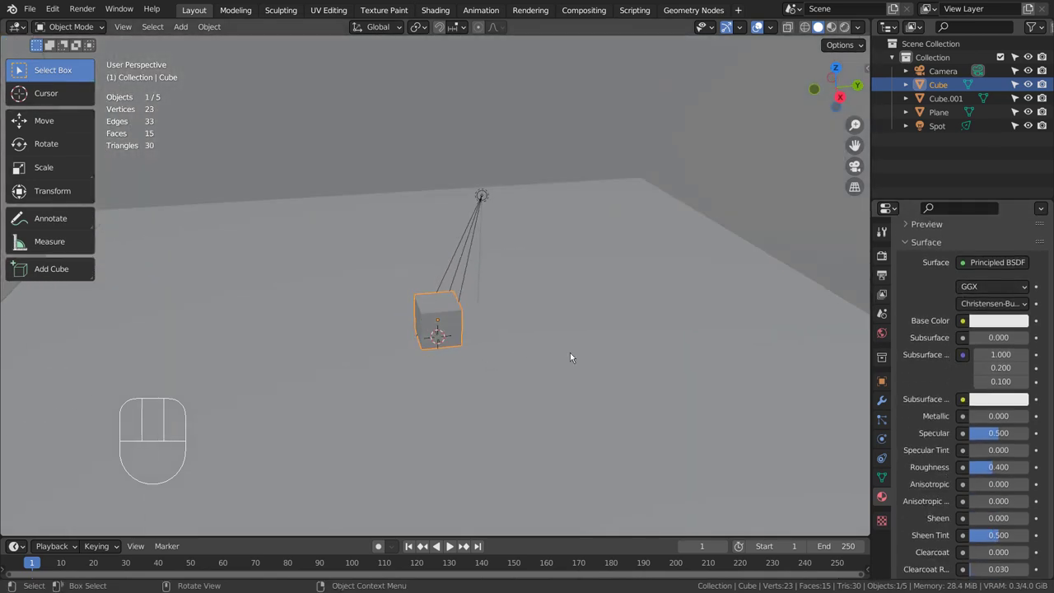
Select the Plane and confirm it has no material assigned
{"action": "left_click", "coordinate": [622, 367]}
{"action": "left_click_drag", "start_coordinate": [690, 420], "coordinate": [687, 415]}
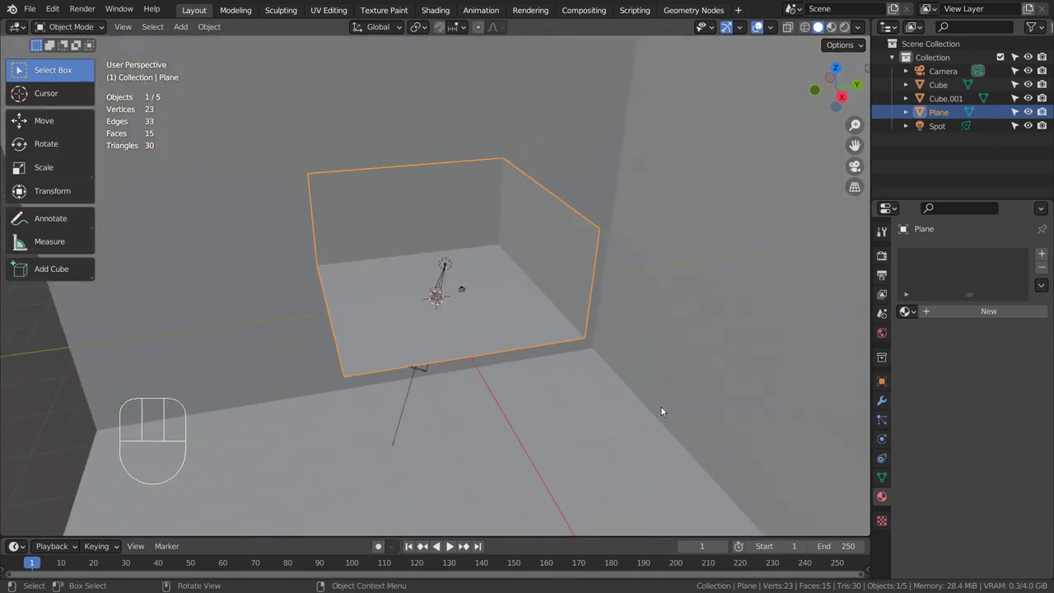
{"action": "left_click_drag", "start_coordinate": [553, 429], "coordinate": [595, 416]}
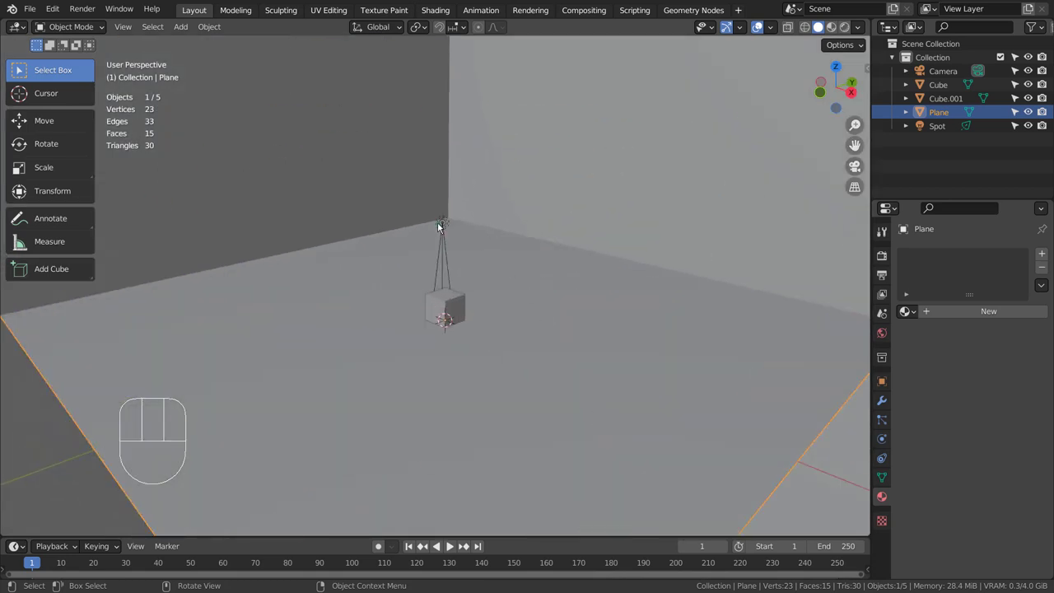
Select the Spot light and show its settings: 11111 W power, 45° spot size, 0.150 blend
{"action": "left_click", "coordinate": [442, 228]}
{"action": "left_click_drag", "start_coordinate": [619, 342], "coordinate": [560, 346]}
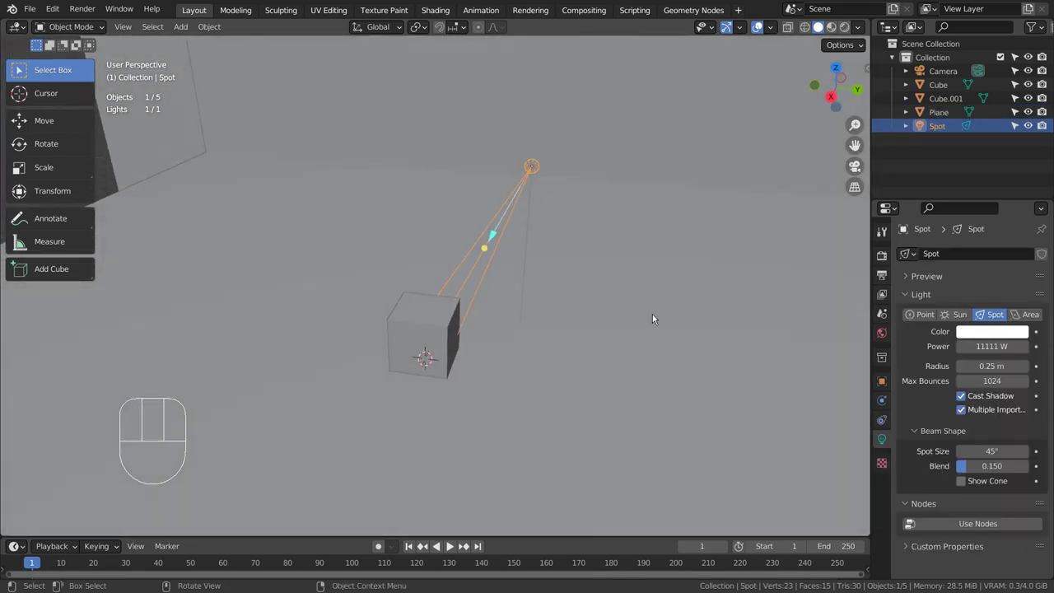
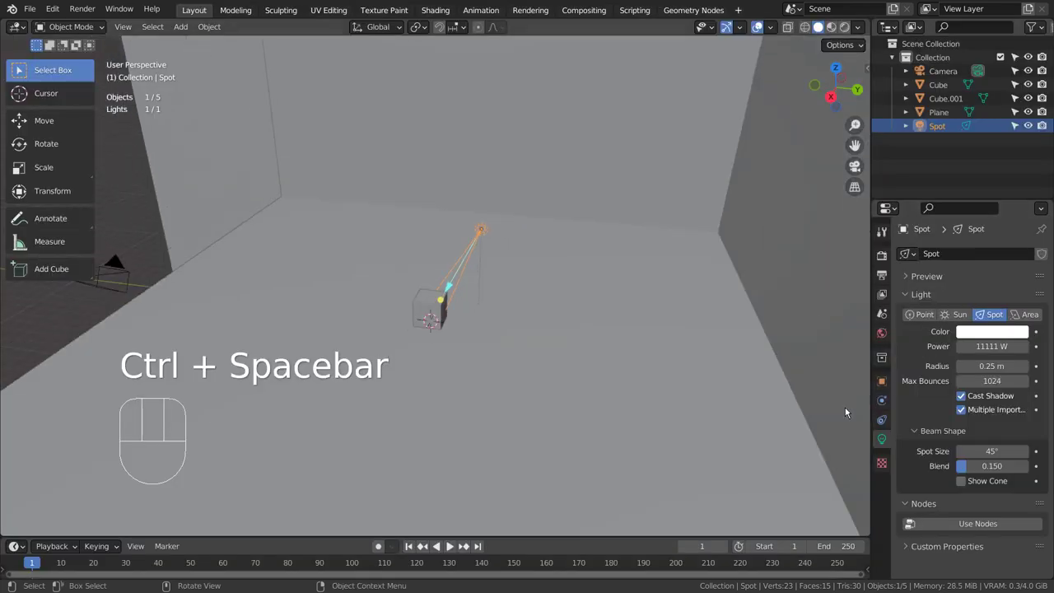
{"action": "left_click_drag", "start_coordinate": [735, 426], "coordinate": [707, 431]}
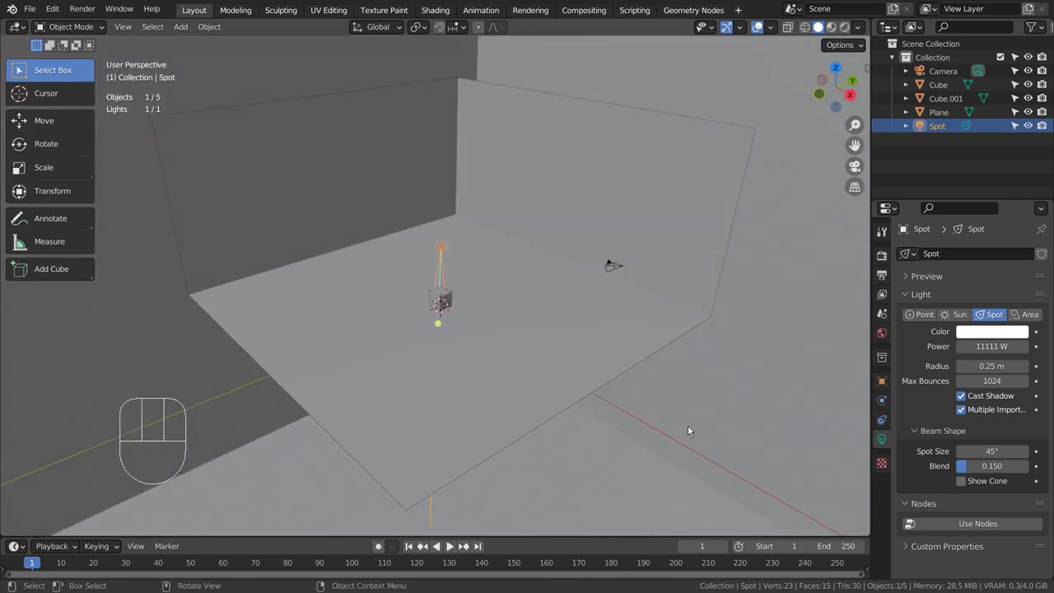
Select Cube.001 and show Material.001 with no surface shader assigned
{"action": "left_click", "coordinate": [639, 217]}
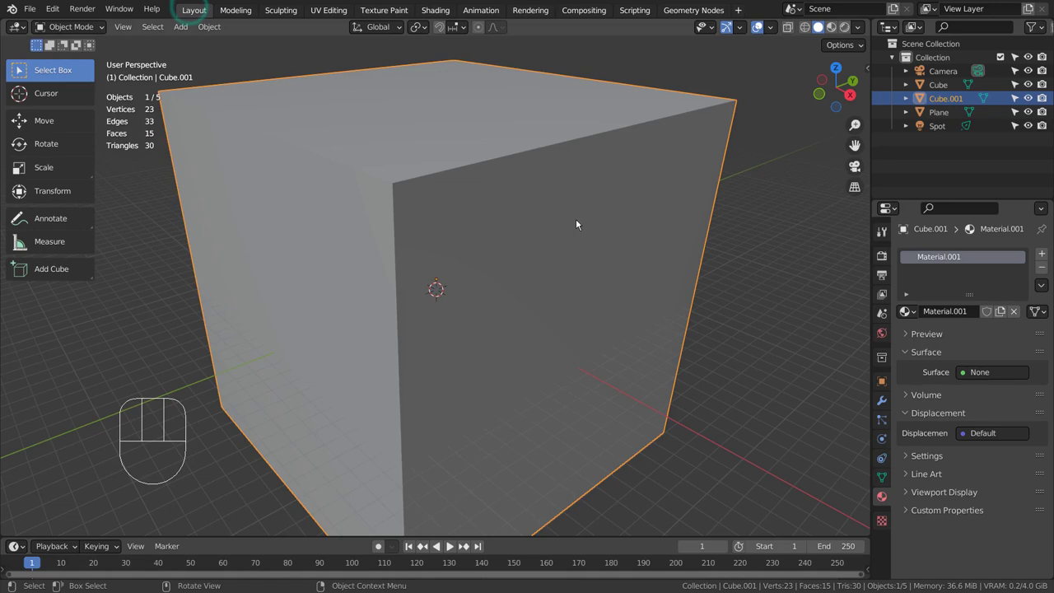
Render the camera view live and show the World's forest.exr background at strength 0
{"action": "key", "text": "KP_0"}
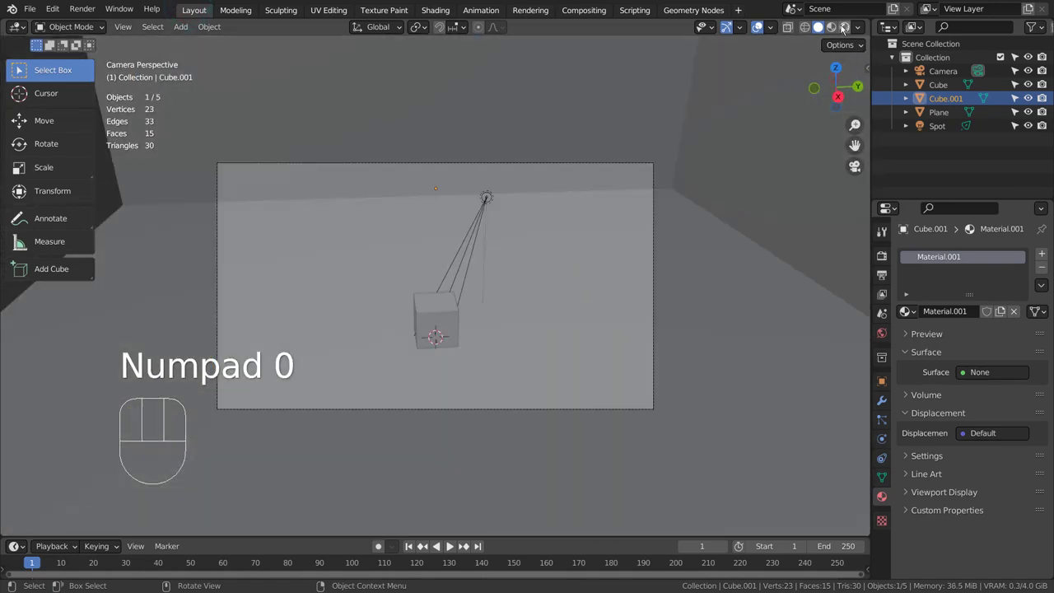
{"action": "left_click", "coordinate": [845, 26]}
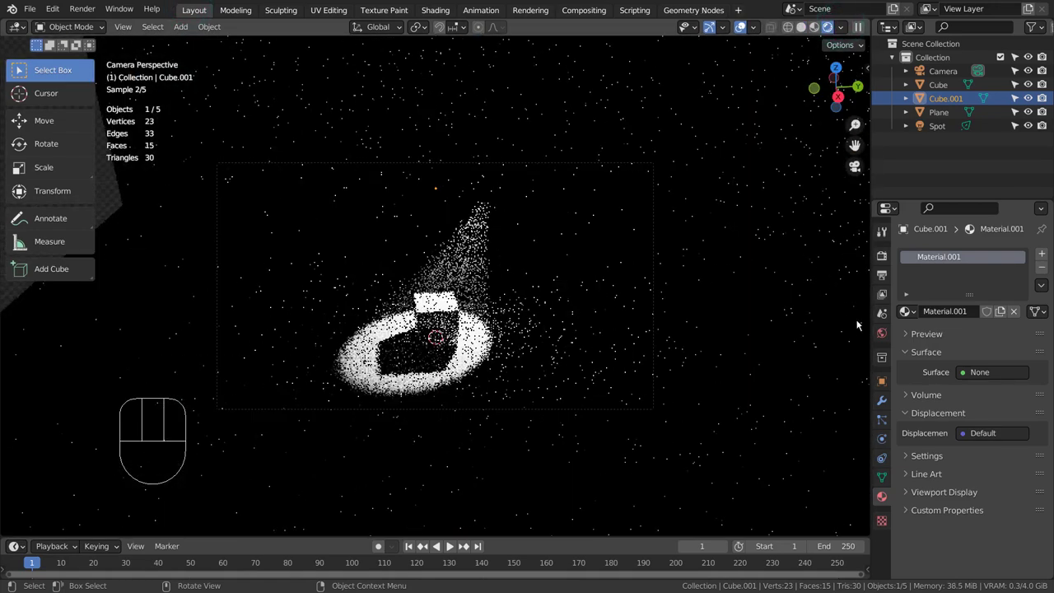
{"action": "left_click", "coordinate": [883, 334]}
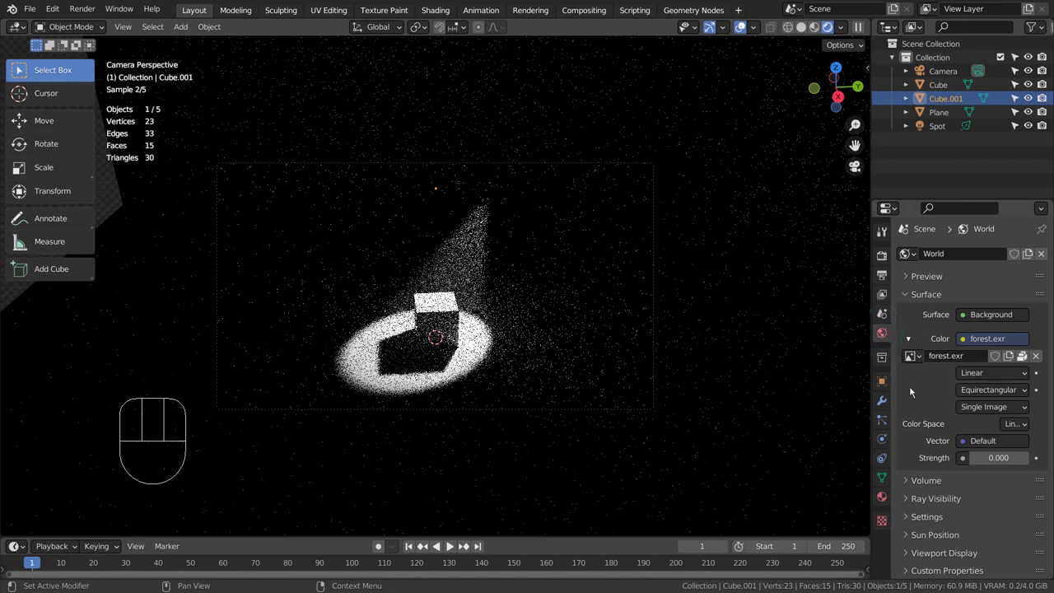